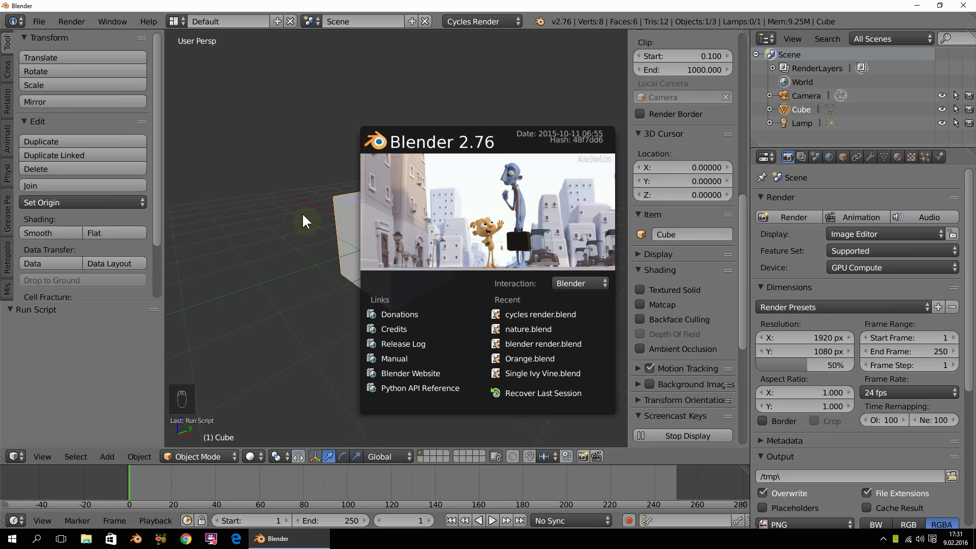
Add a UV Sphere and move it about 4.14 units along Y, clear of the default cube.
drag(489, 279, 376, 323)
key(shift+a)
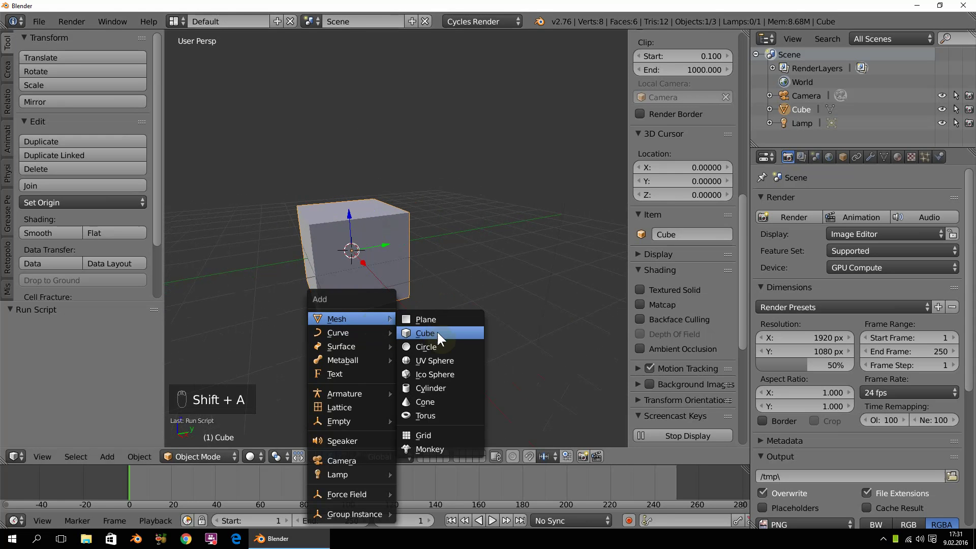
drag(389, 247, 445, 263)
drag(458, 263, 492, 253)
drag(492, 253, 466, 287)
drag(466, 290, 751, 517)
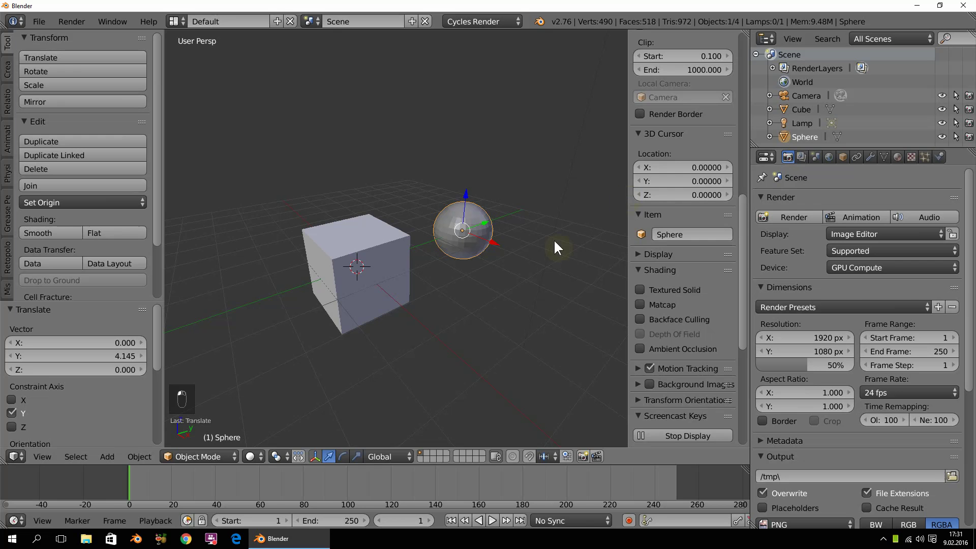
Add a single driver to the sphere's Location X and split off a Graph Editor area above the viewport.
click(488, 222)
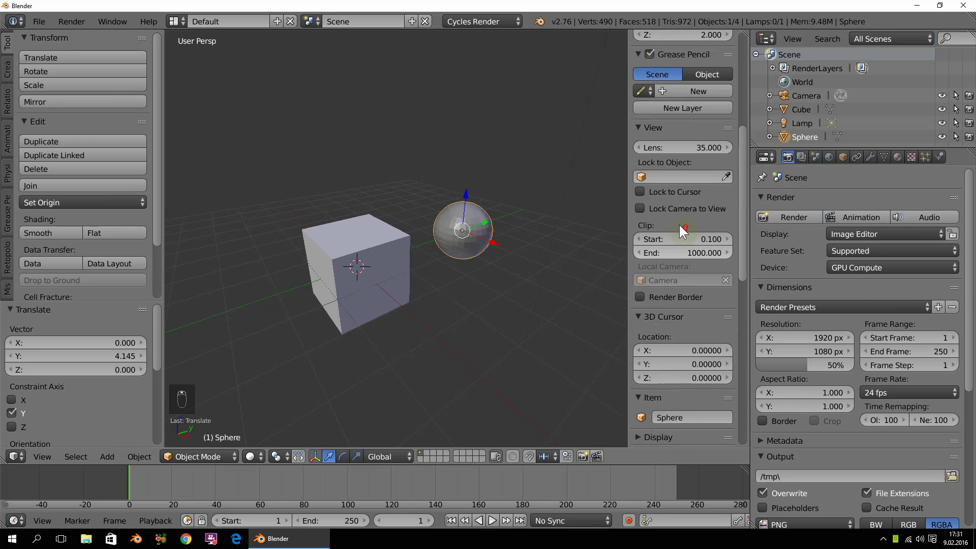
key(n)
drag(564, 242, 665, 76)
key(n)
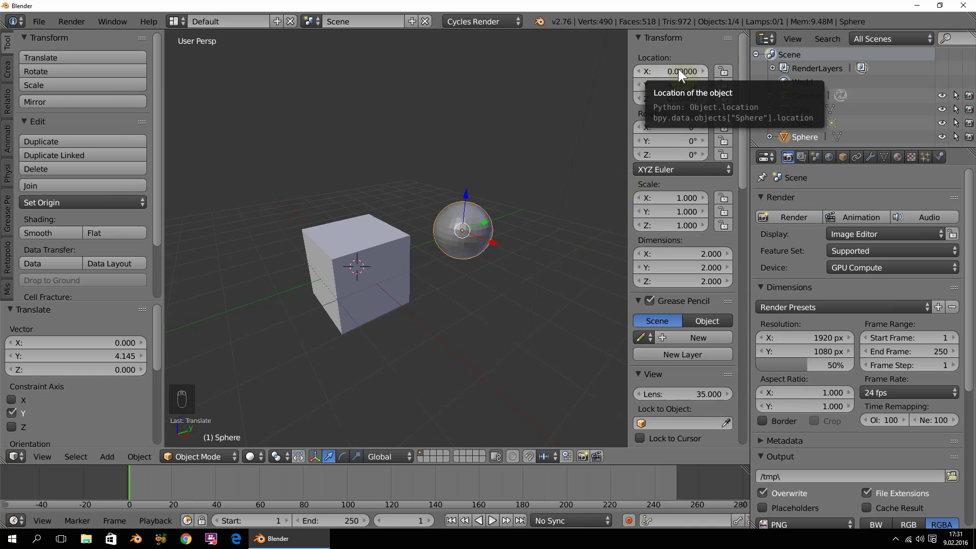
drag(681, 72, 744, 31)
drag(751, 517, 387, 202)
drag(22, 224, 55, 274)
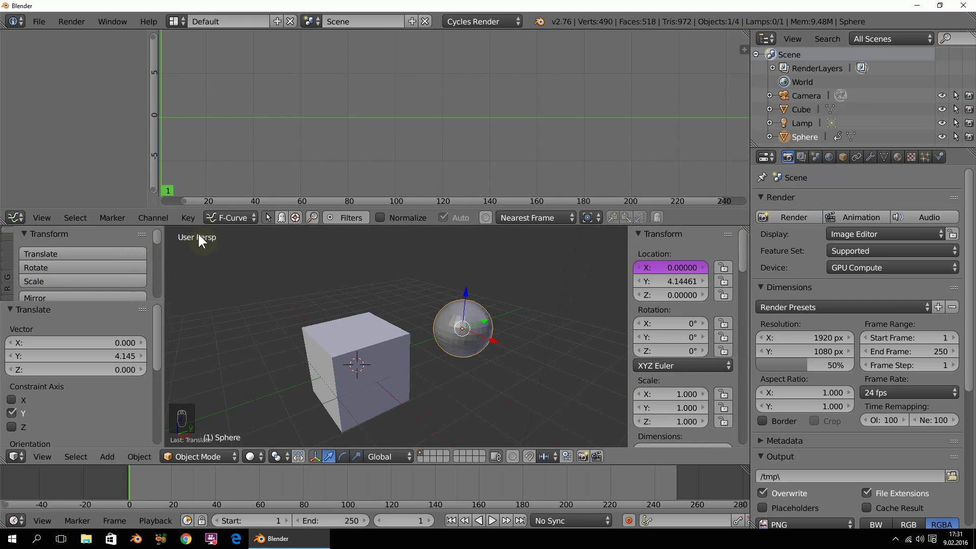
Switch the Graph Editor to Drivers mode and show the X Location driver's panel with its transform-channel variable.
drag(241, 221, 250, 205)
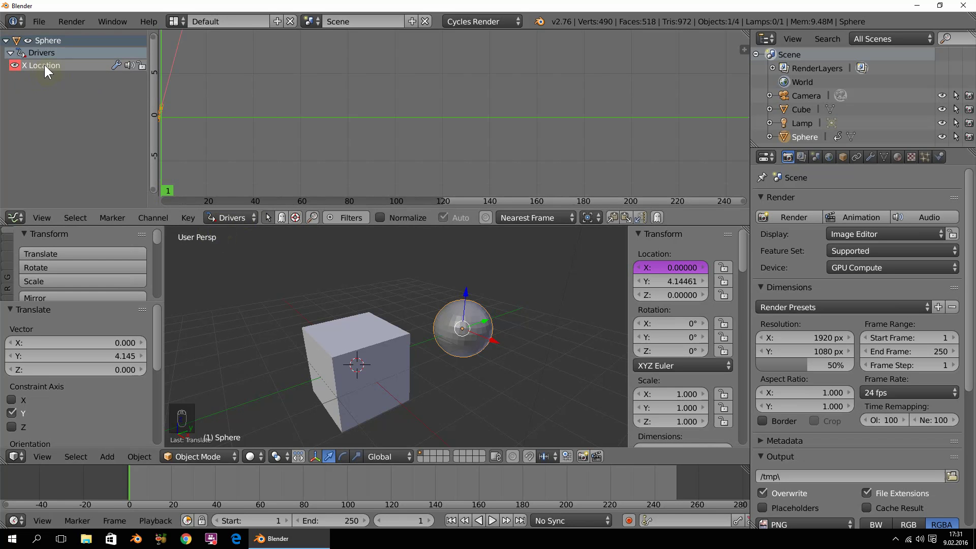
drag(47, 69, 455, 127)
key(n)
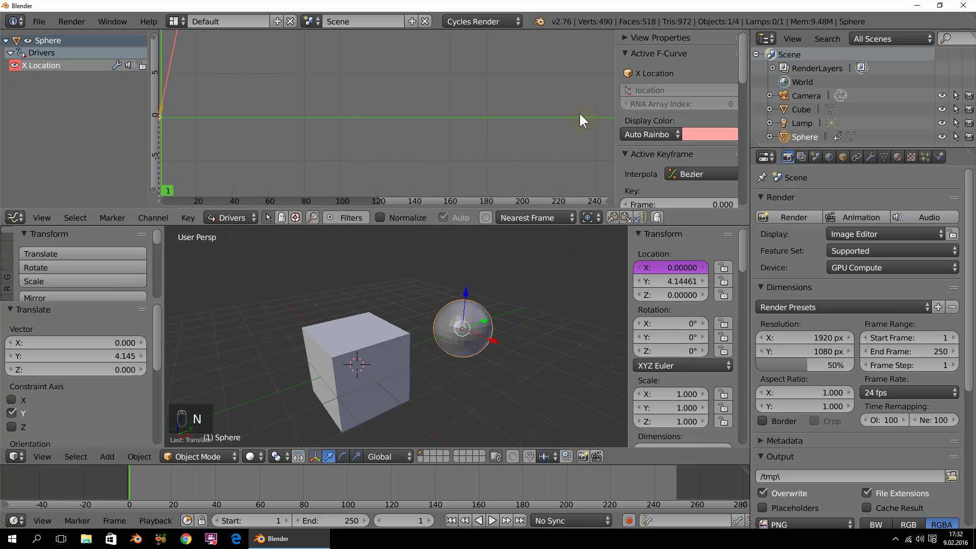
drag(752, 518, 605, 126)
middle_click(606, 127)
drag(605, 126, 554, 85)
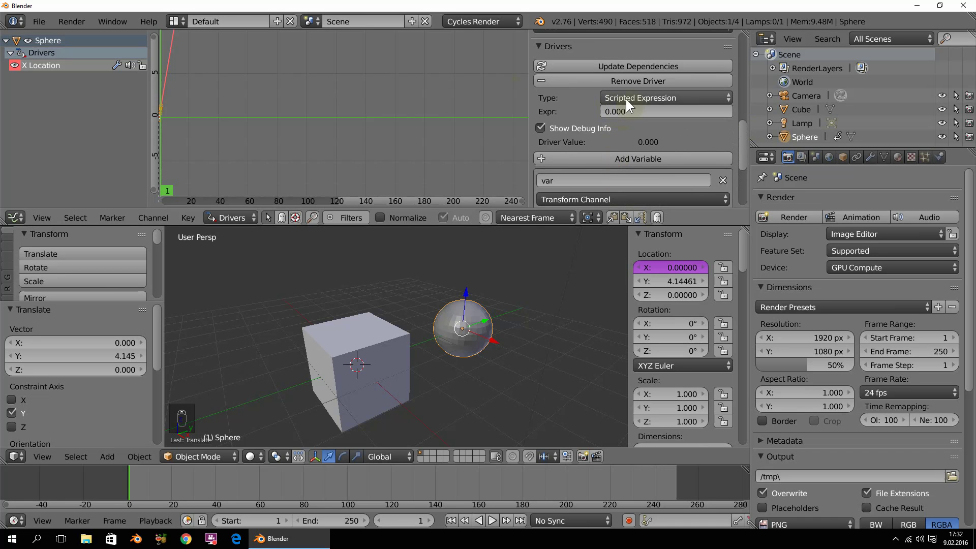
Point the driver variable at the Cube, reading X Location in World Space.
drag(625, 116, 555, 127)
drag(555, 127, 358, 322)
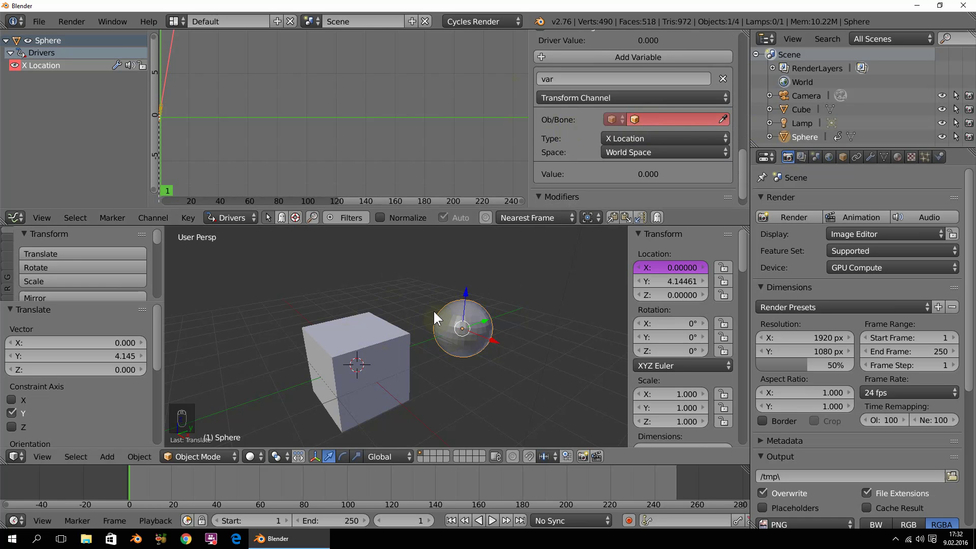
drag(662, 121, 614, 149)
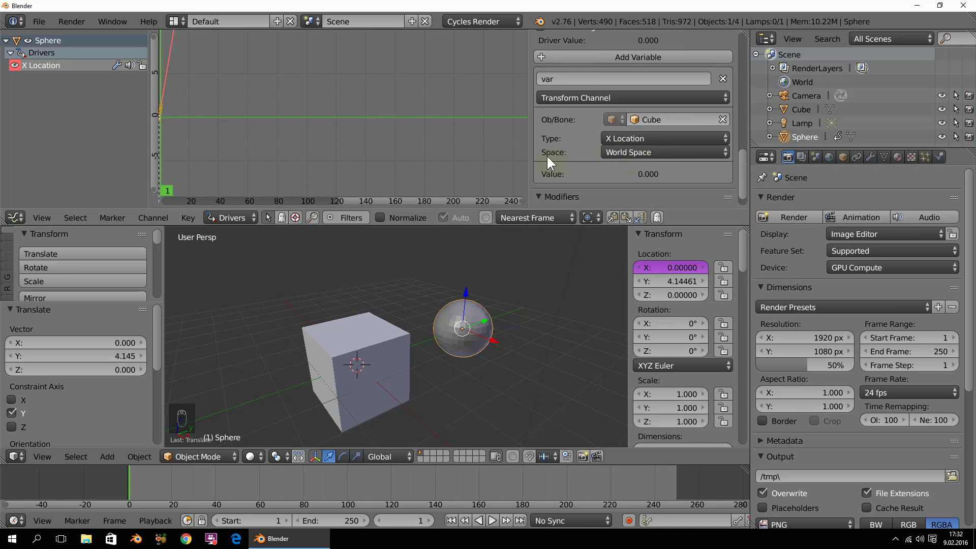
drag(632, 157, 566, 271)
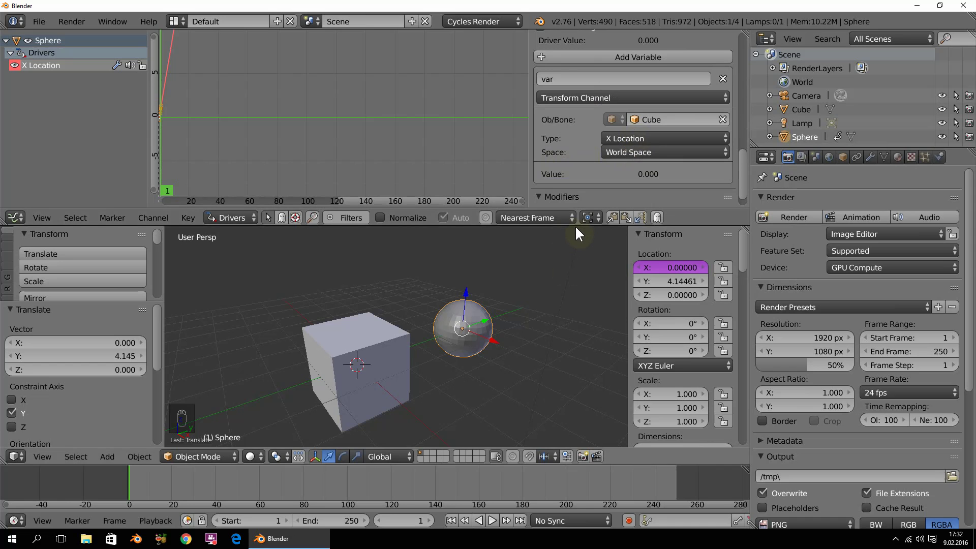
drag(574, 199, 470, 301)
Look over the scene and the driver variable panel before rearranging the layout.
right_click(472, 308)
drag(473, 308, 446, 292)
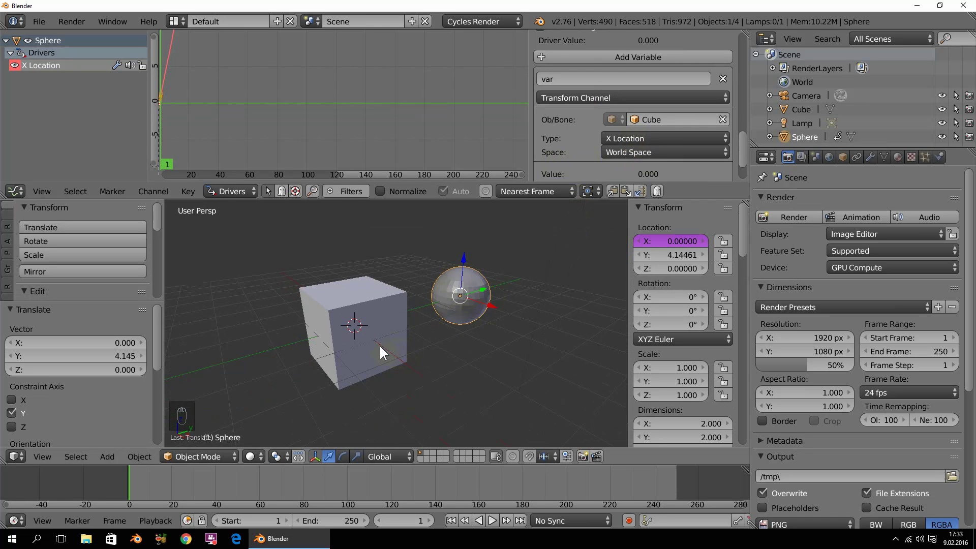
drag(380, 349, 379, 337)
drag(379, 337, 402, 364)
drag(382, 344, 402, 363)
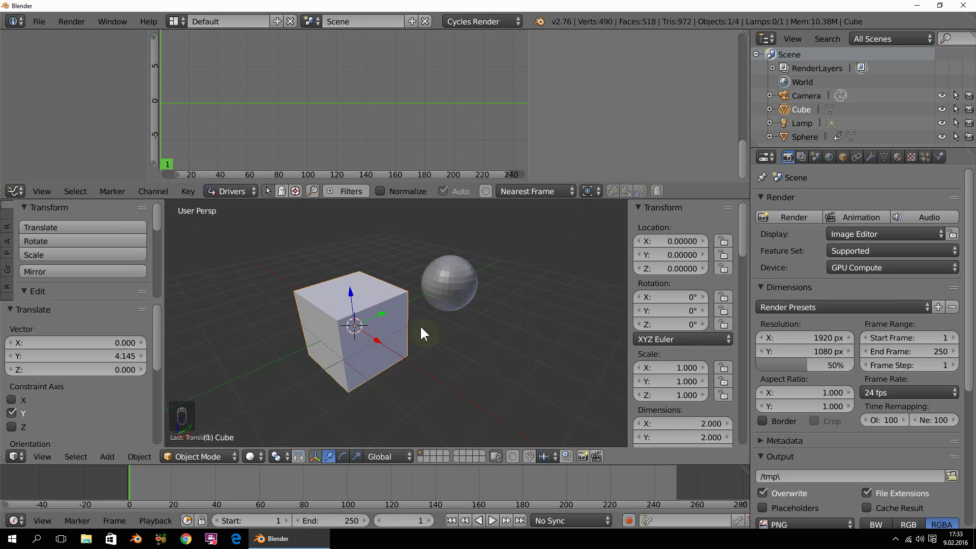
drag(426, 341, 464, 295)
drag(464, 294, 608, 156)
drag(631, 160, 635, 156)
drag(636, 155, 650, 123)
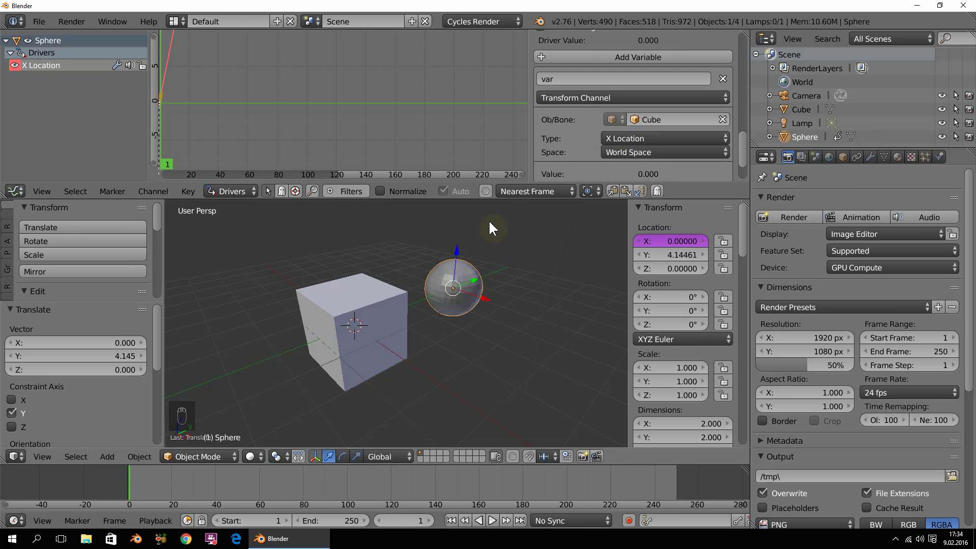
Select the cube and drag the Graph Editor border up to a thin strip.
drag(508, 191, 430, 254)
right_click(416, 249)
drag(416, 249, 438, 321)
drag(409, 268, 408, 295)
Add a second cube and move it up along Z above the scene.
key(shift+a)
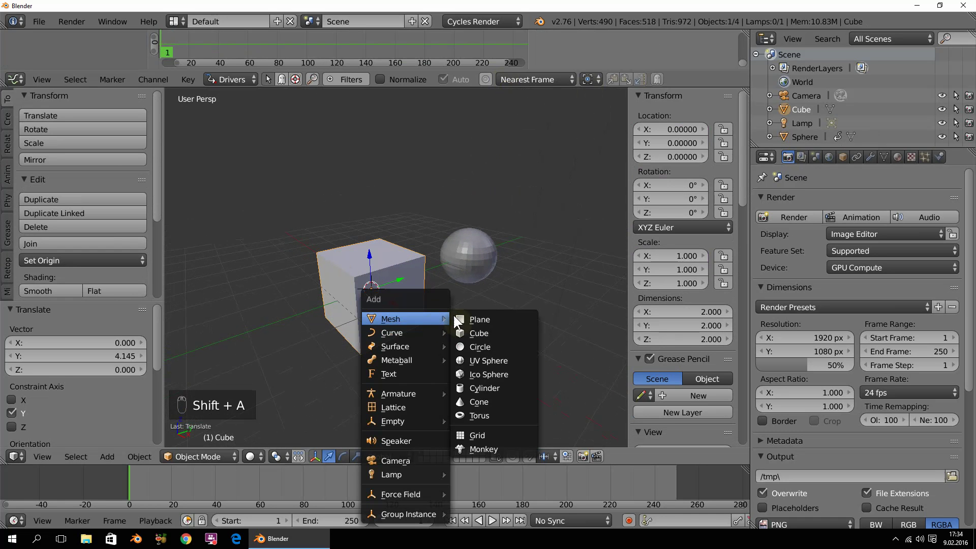
drag(371, 247, 400, 203)
drag(397, 255, 400, 202)
drag(400, 202, 431, 206)
Parent the original cube to the new cube with Ctrl+P > Object.
key(ctrl+p)
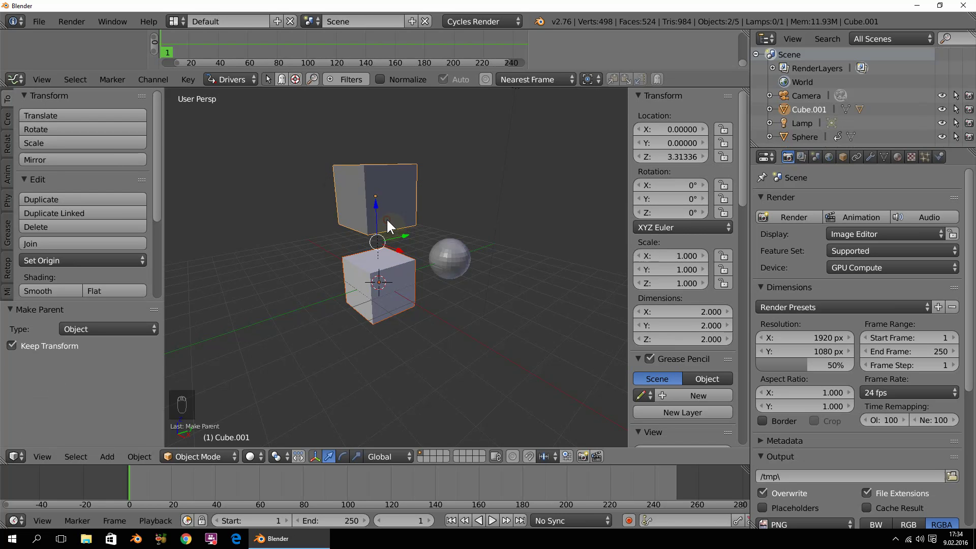
drag(397, 200, 405, 239)
drag(405, 239, 423, 213)
drag(411, 214, 390, 313)
drag(372, 308, 444, 297)
key(shift+a)
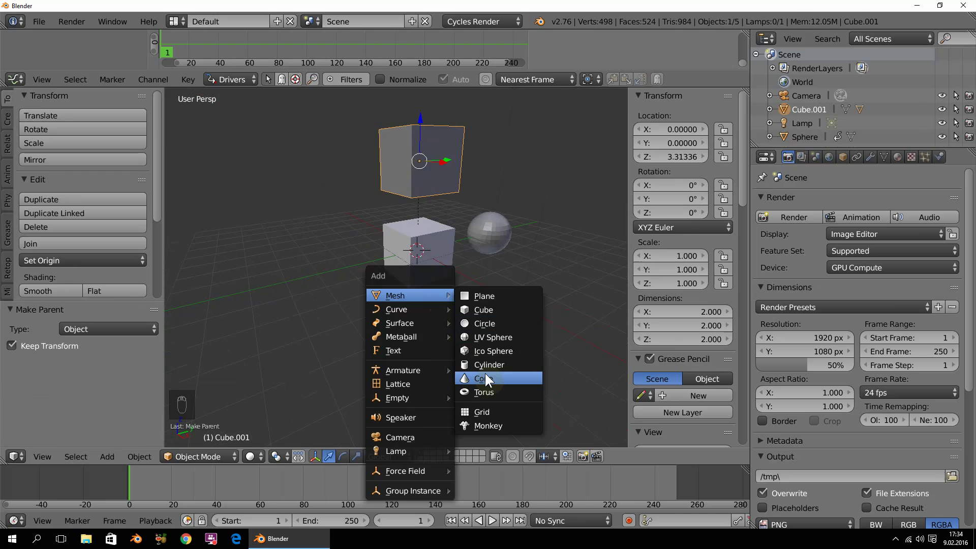
Add a cone and move it along the Y axis.
drag(443, 247, 439, 275)
right_click(375, 290)
drag(375, 290, 310, 283)
drag(440, 275, 337, 312)
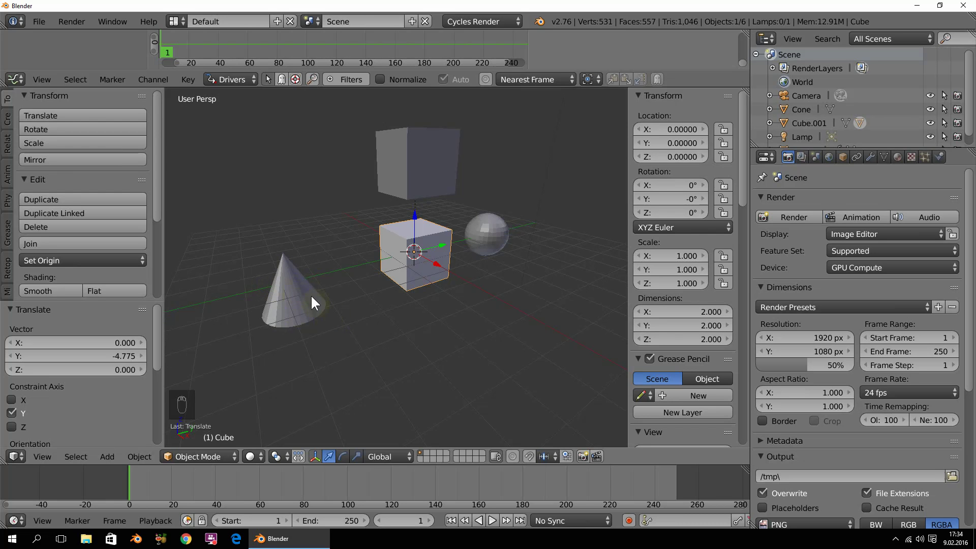
Give the cube a Copy Location constraint targeting the Cone, copying X, Y and Z.
drag(862, 158, 786, 299)
drag(779, 302, 548, 261)
drag(548, 261, 838, 336)
drag(777, 327, 837, 335)
Move the constrained cube along Y to 4.77545 while it keeps following the cone.
right_click(489, 284)
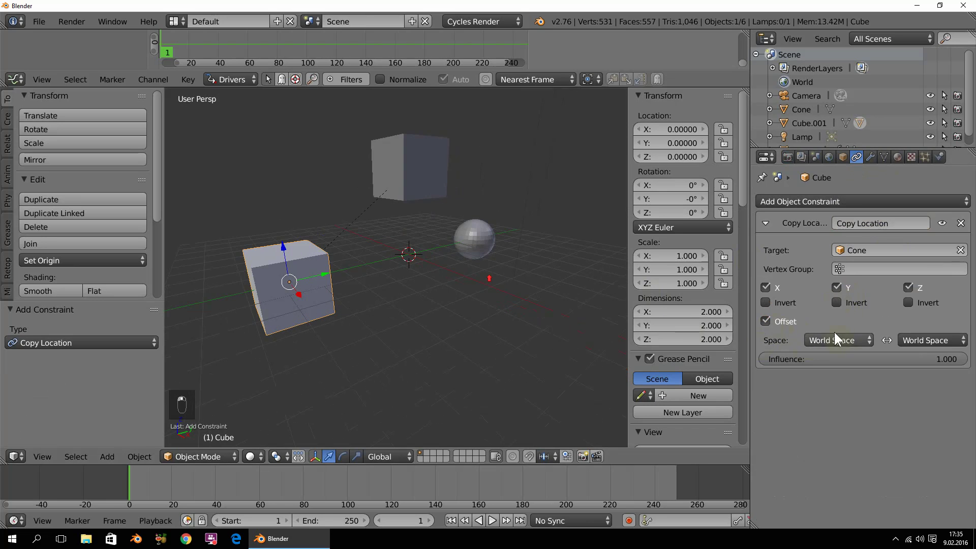
drag(771, 320, 812, 122)
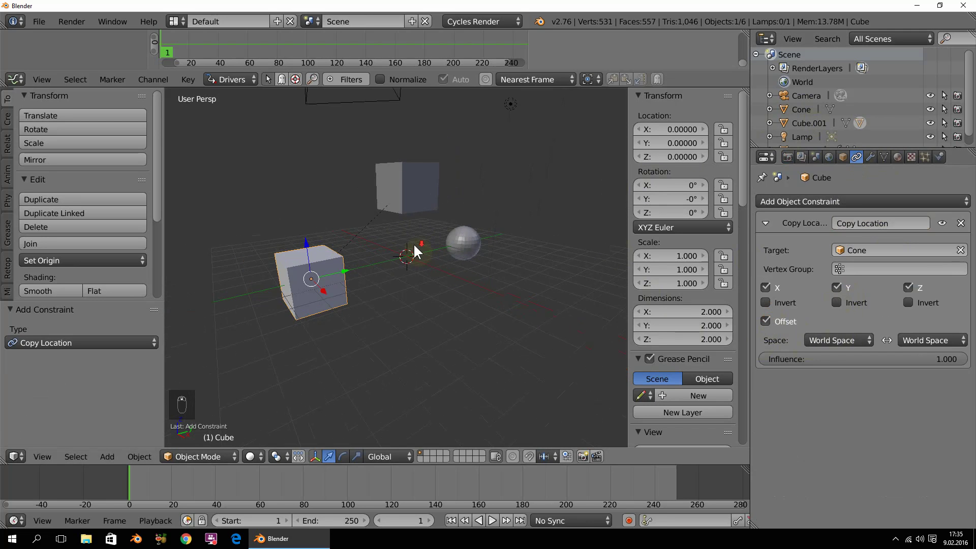
drag(347, 270, 408, 271)
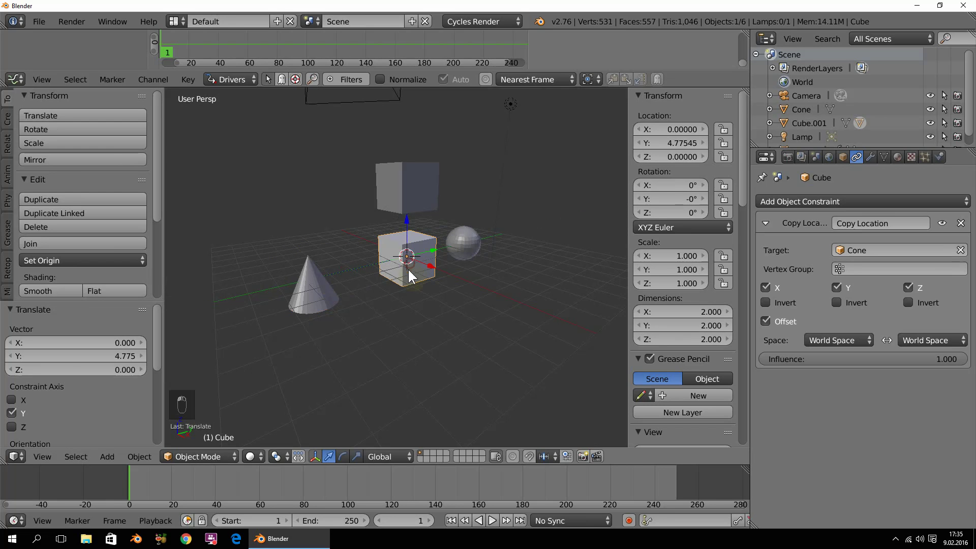
drag(744, 189, 462, 278)
drag(451, 292, 464, 279)
drag(464, 278, 362, 274)
Select Cube.001 and clear its location with Alt+G, leaving it 3.31 units up.
key(alt+g)
drag(363, 271, 428, 282)
drag(433, 288, 395, 204)
drag(395, 205, 407, 213)
drag(436, 223, 366, 273)
drag(345, 288, 367, 274)
drag(344, 289, 348, 314)
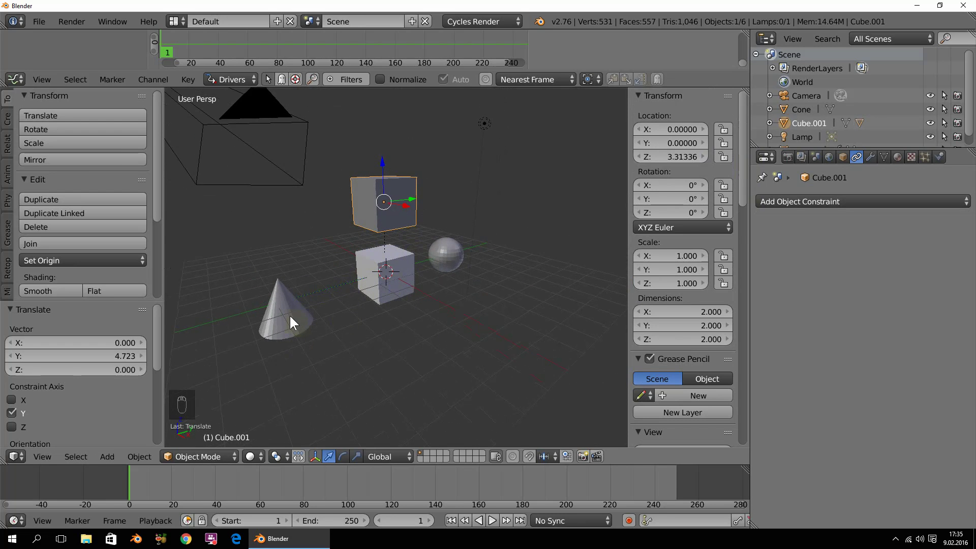
drag(300, 318, 314, 322)
drag(309, 328, 313, 307)
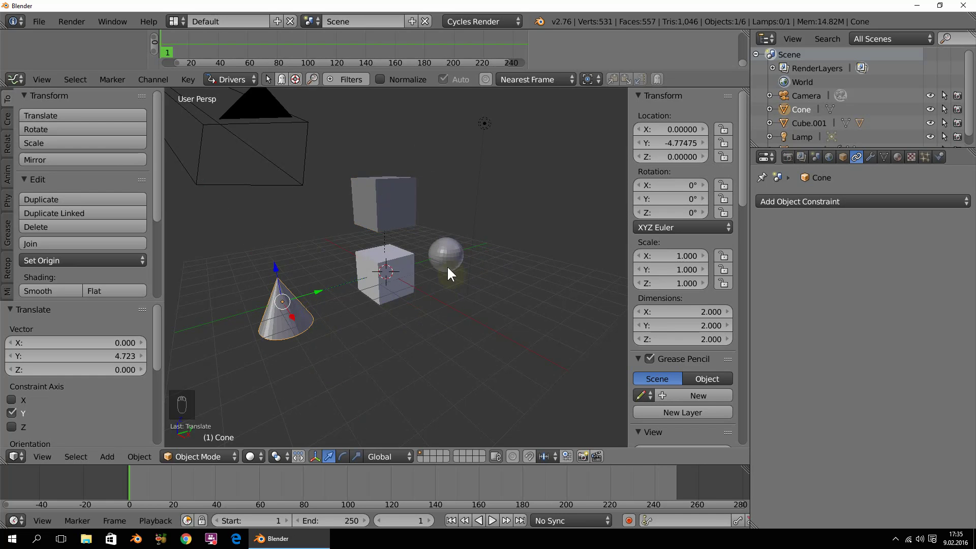
right_click(457, 260)
drag(581, 92, 466, 239)
drag(454, 231, 645, 73)
drag(635, 74, 639, 118)
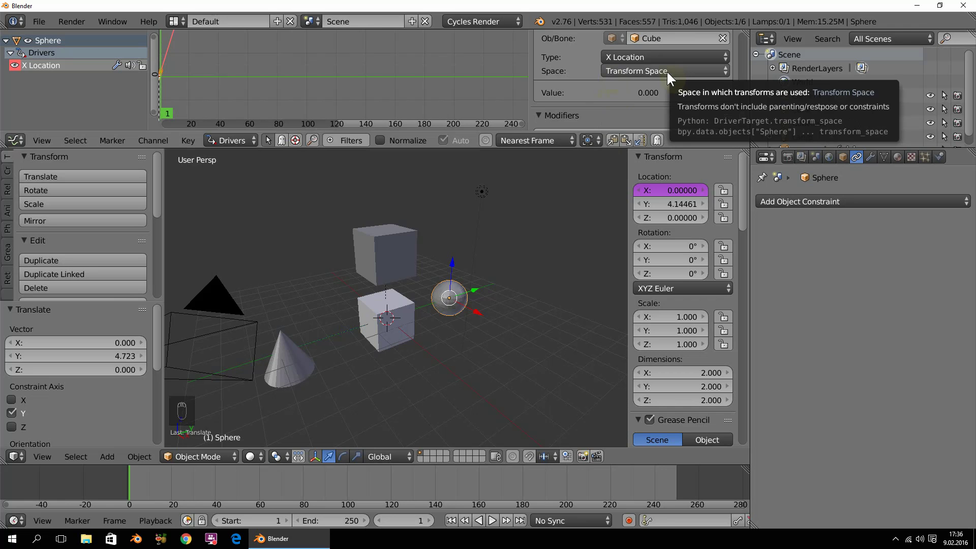
drag(483, 302, 420, 325)
drag(408, 325, 440, 334)
drag(419, 325, 438, 326)
drag(433, 322, 445, 333)
drag(436, 330, 454, 295)
drag(454, 295, 423, 331)
drag(414, 321, 412, 322)
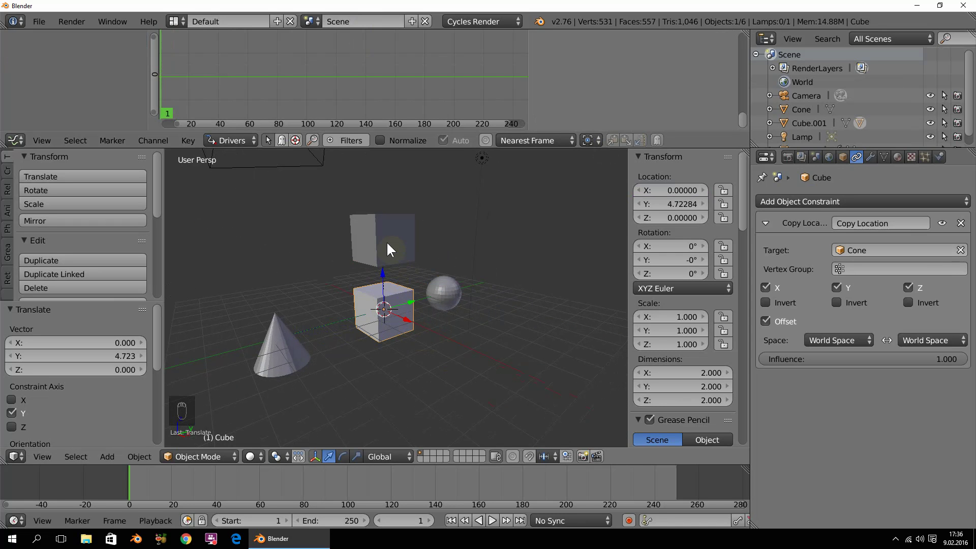
drag(396, 241, 415, 245)
middle_click(420, 253)
click(417, 248)
drag(415, 246, 425, 254)
right_click(414, 245)
drag(414, 246, 425, 272)
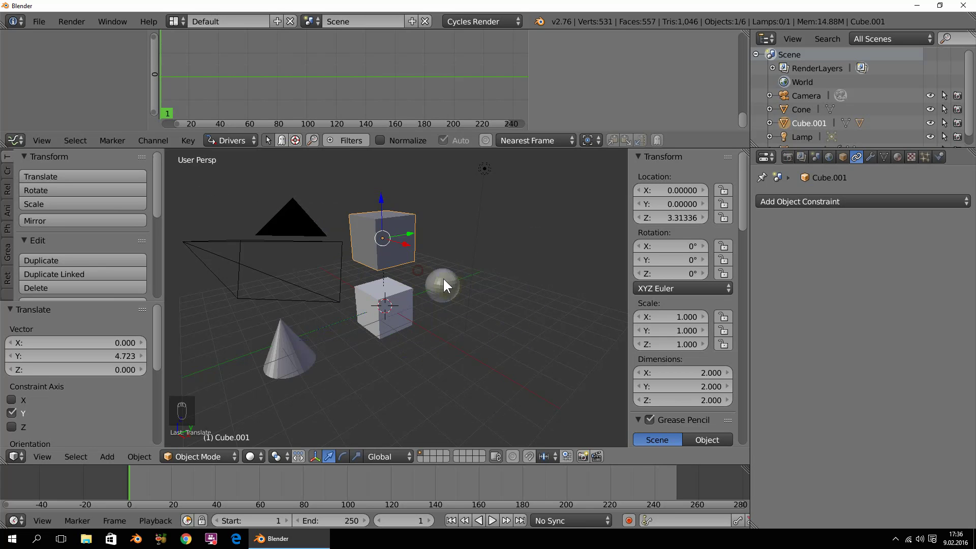
drag(465, 306, 453, 295)
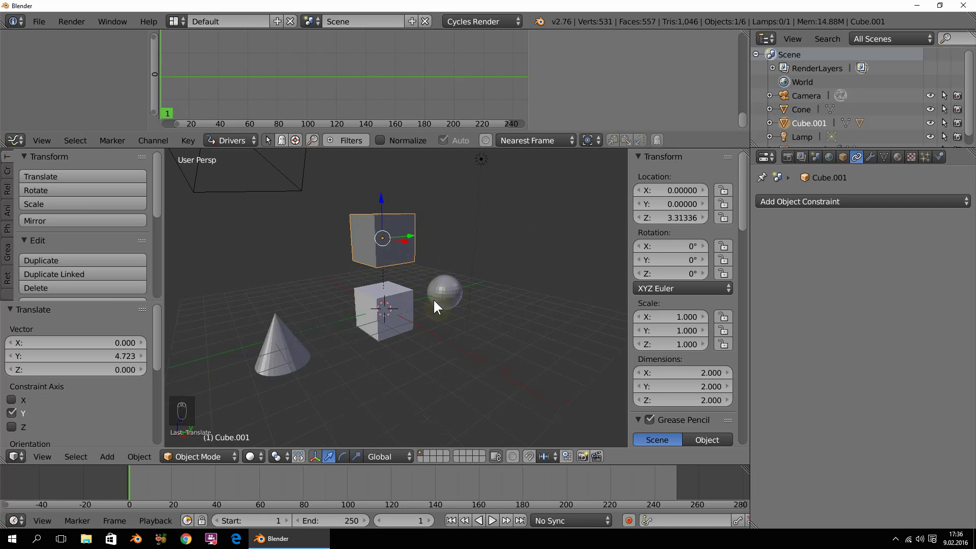
drag(410, 312, 450, 350)
drag(458, 350, 402, 249)
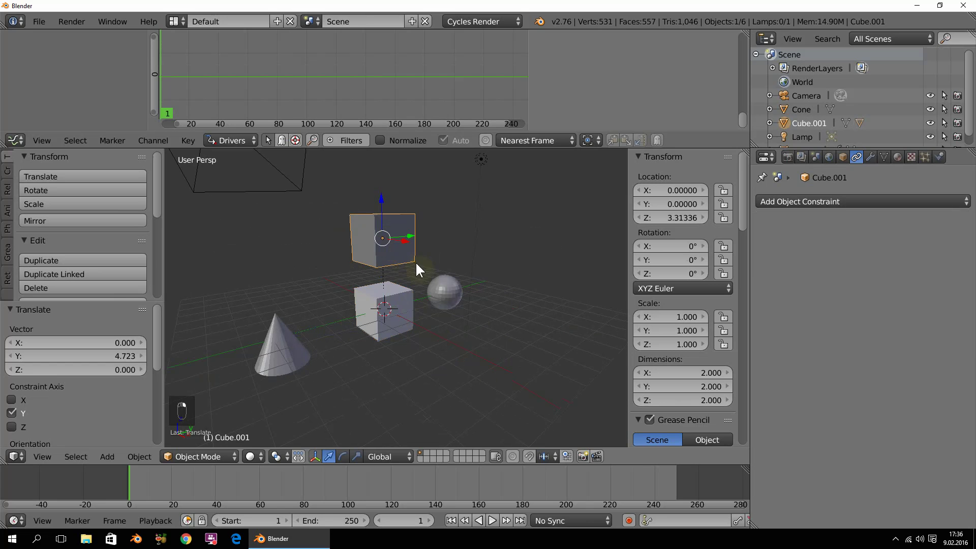
right_click(410, 243)
drag(418, 246, 451, 297)
drag(458, 293, 663, 81)
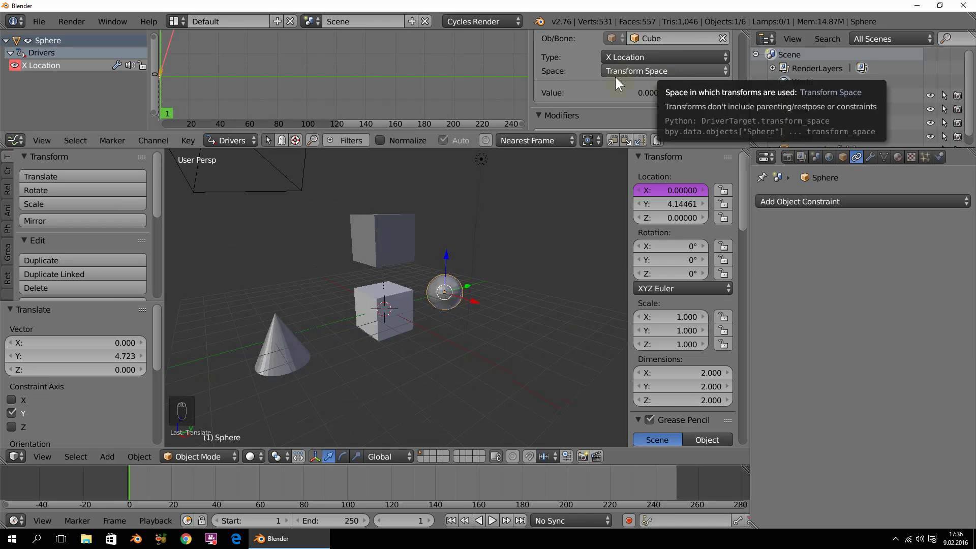
Review the driver's Space dropdown and the cube's Copy Location constraint without changing them.
drag(631, 96, 655, 64)
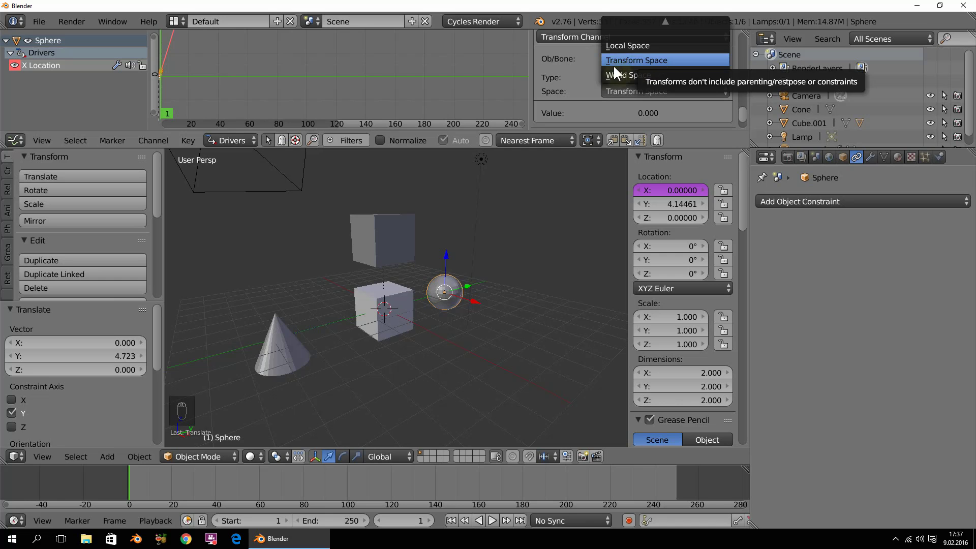
drag(291, 353, 297, 353)
drag(307, 381, 282, 355)
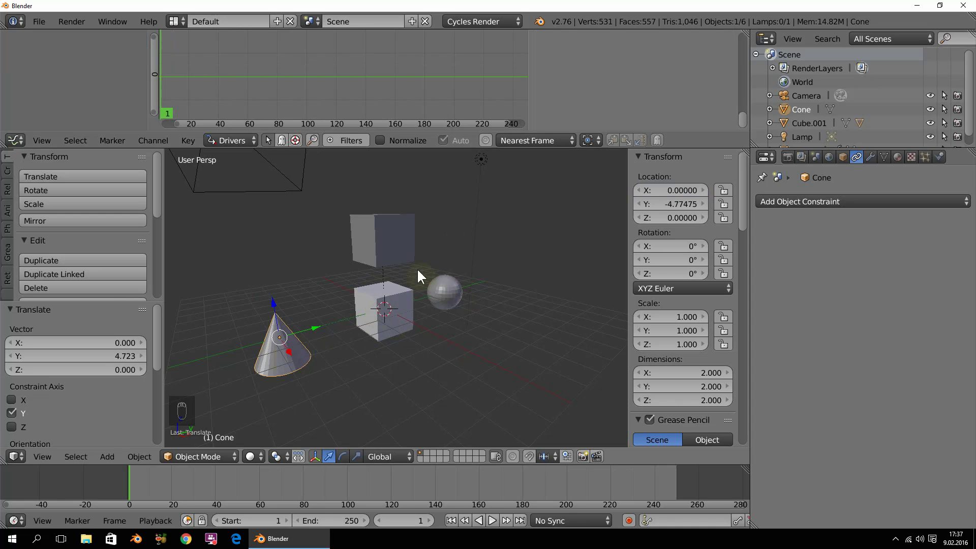
drag(305, 396, 453, 294)
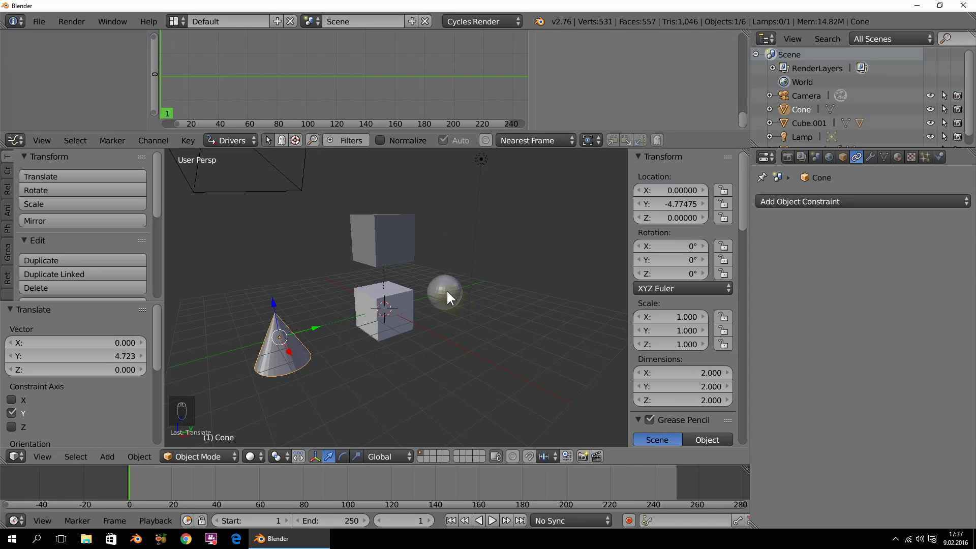
drag(454, 293, 648, 95)
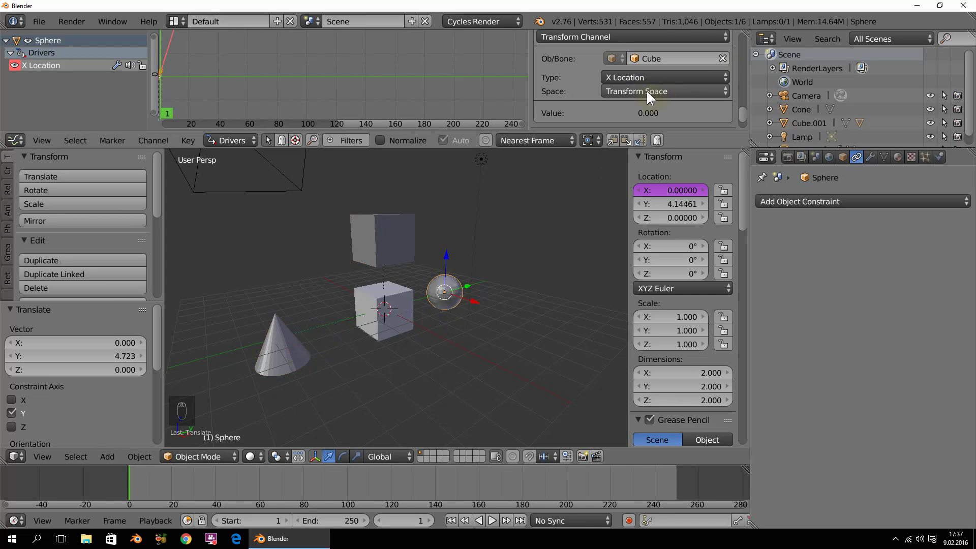
Select the cone so its object properties are shown.
drag(649, 95, 402, 321)
drag(402, 321, 434, 338)
drag(431, 337, 365, 323)
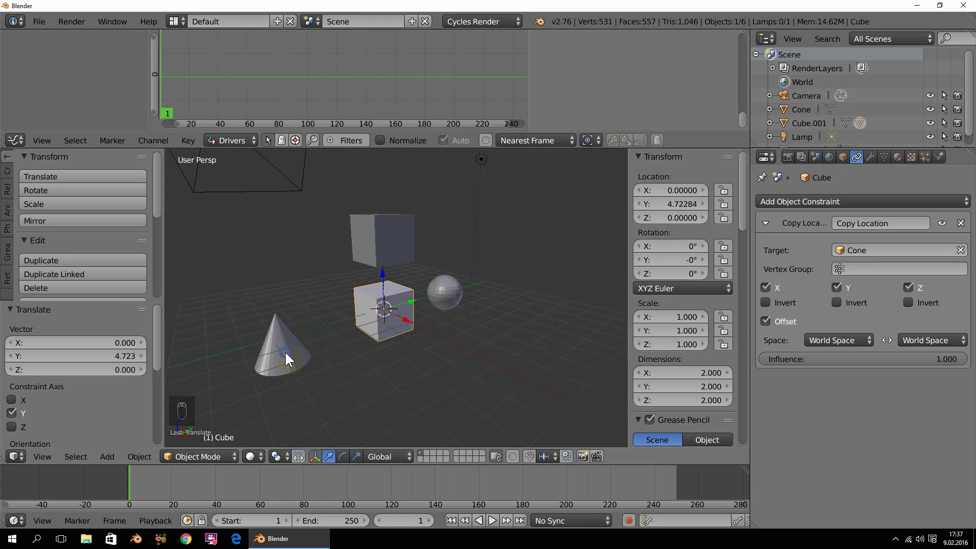
right_click(309, 355)
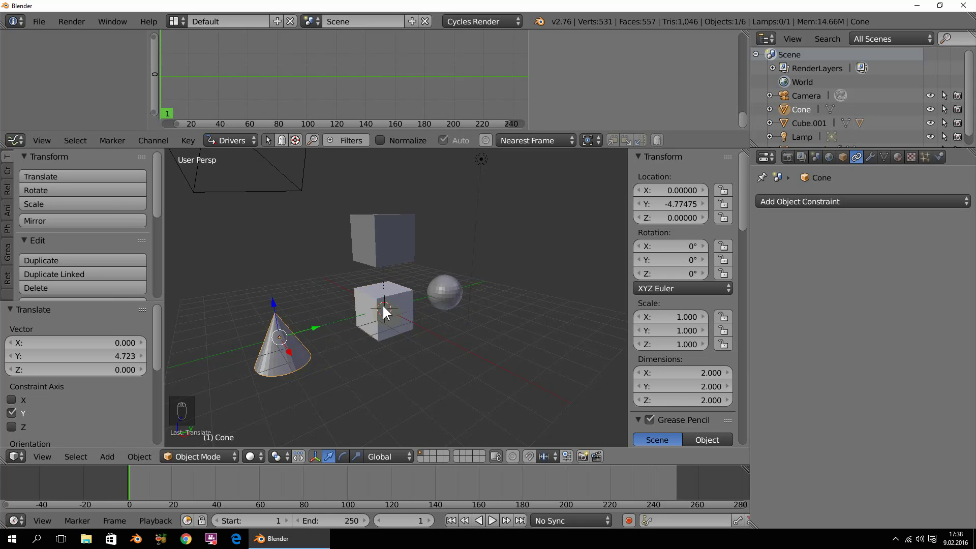
Select the sphere again and bring its X Location driver variable back into view.
drag(296, 360, 336, 339)
drag(313, 371, 395, 255)
drag(395, 255, 446, 284)
drag(446, 283, 394, 301)
drag(395, 301, 431, 252)
drag(408, 246, 449, 298)
drag(449, 298, 654, 65)
drag(650, 91, 654, 49)
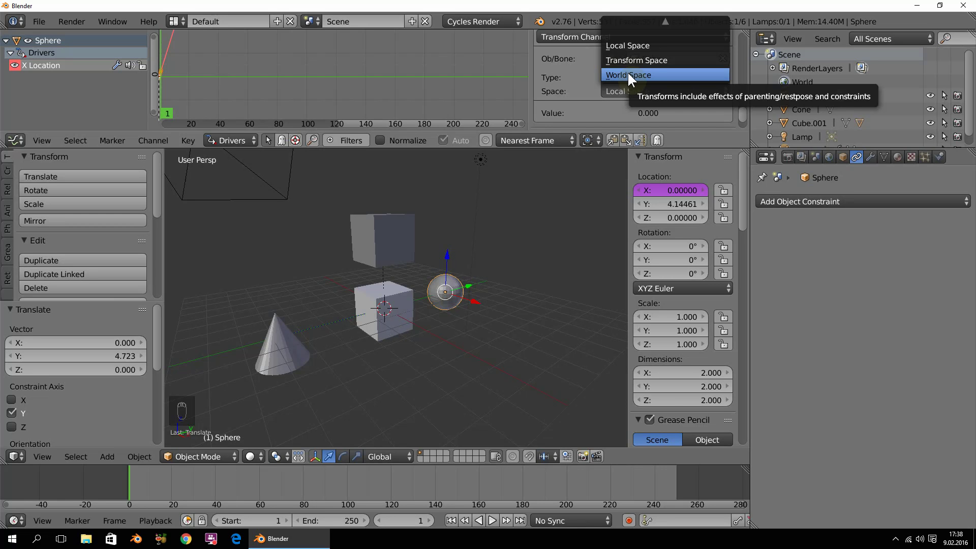
Set the variable's Space to World Space so it reads the Cube's world X location, evaluating to 0.
drag(627, 96, 407, 248)
drag(407, 247, 430, 249)
drag(421, 248, 321, 342)
drag(297, 350, 316, 370)
drag(291, 355, 371, 335)
drag(467, 297, 350, 363)
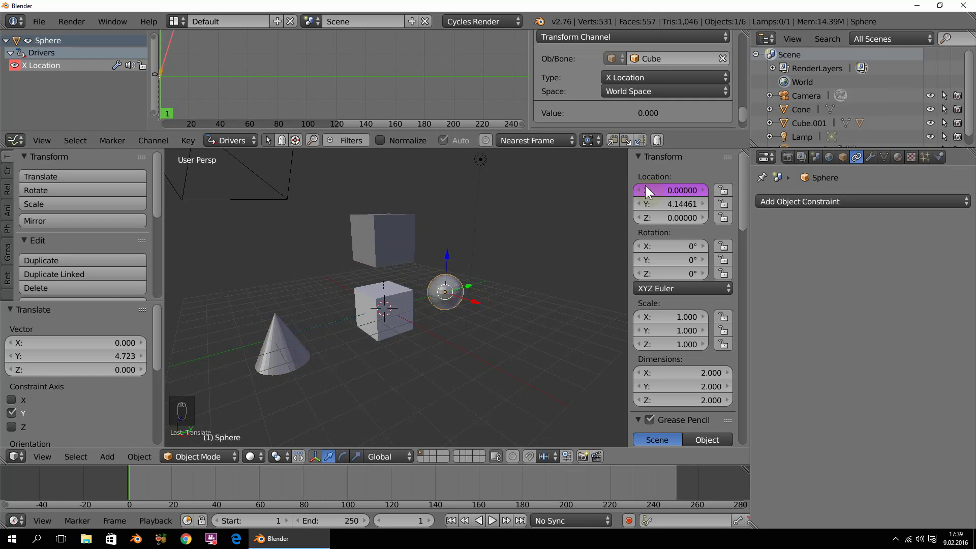
Orbit and pan around the sphere to view it with its axes displayed.
drag(337, 287, 477, 256)
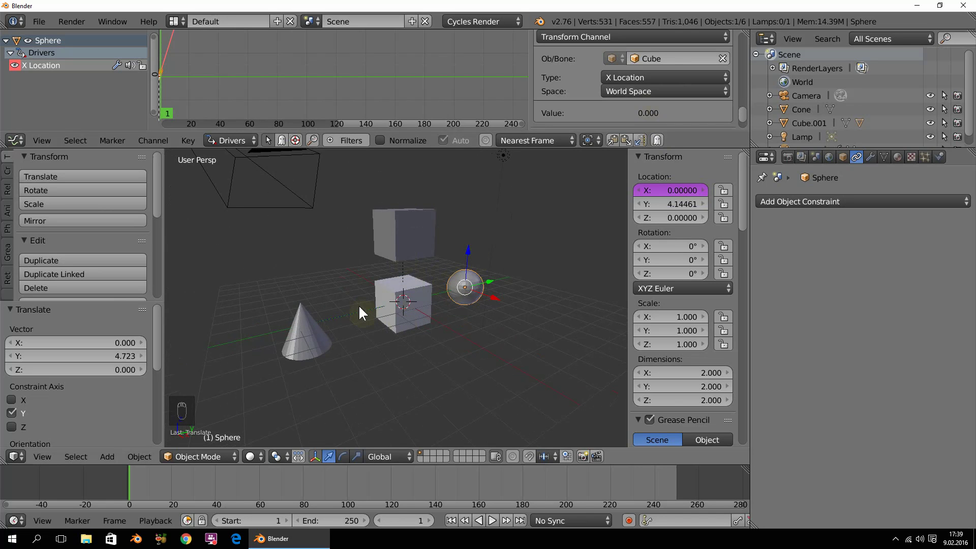
drag(319, 346, 432, 238)
drag(452, 247, 363, 289)
drag(363, 290, 419, 320)
drag(405, 324, 396, 323)
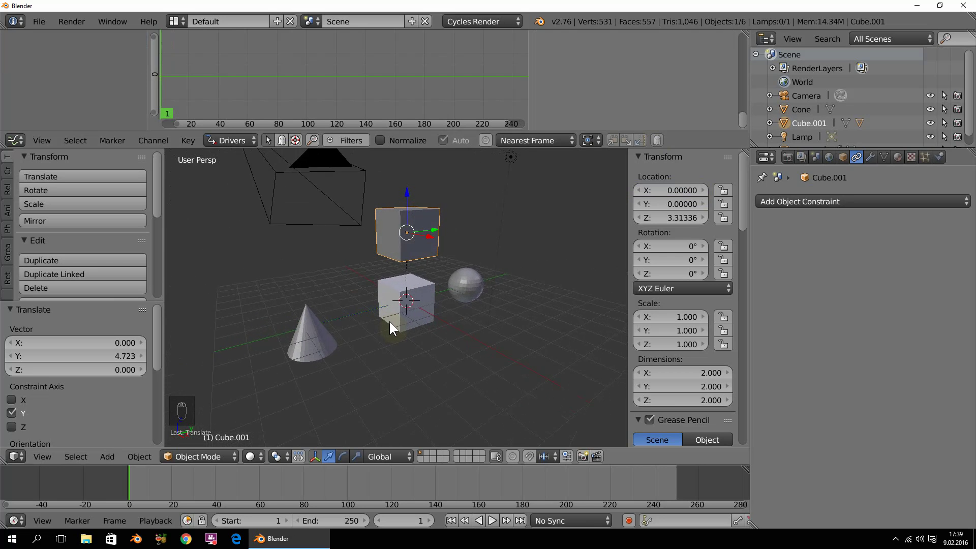
drag(403, 325, 395, 331)
drag(393, 315, 484, 286)
drag(485, 286, 647, 66)
drag(637, 101, 655, 65)
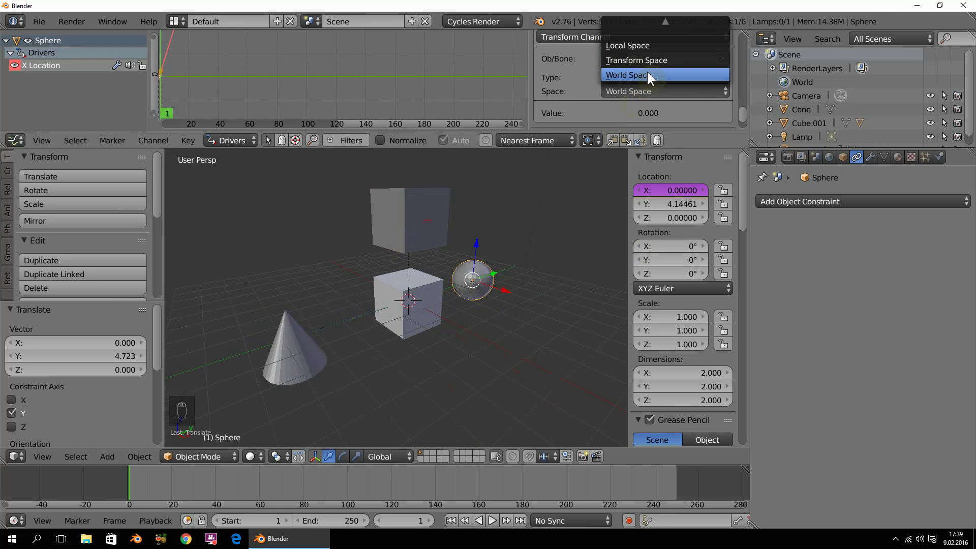
drag(503, 261, 646, 92)
drag(647, 92, 639, 56)
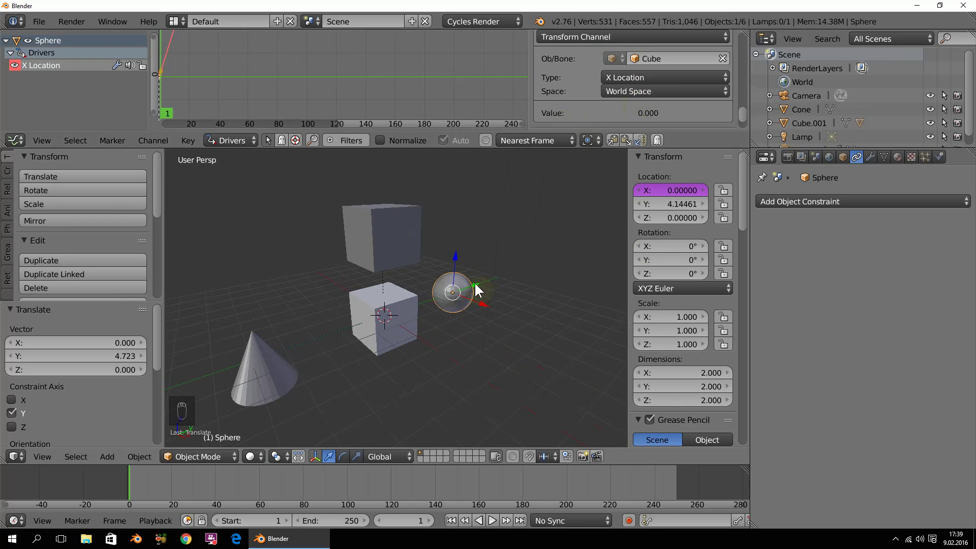
drag(480, 289, 851, 157)
drag(851, 157, 510, 287)
drag(810, 376, 460, 230)
drag(466, 301, 482, 320)
Rotate the sphere about 43.24° around the global Z axis.
key(r)
drag(475, 323, 510, 328)
drag(499, 327, 446, 301)
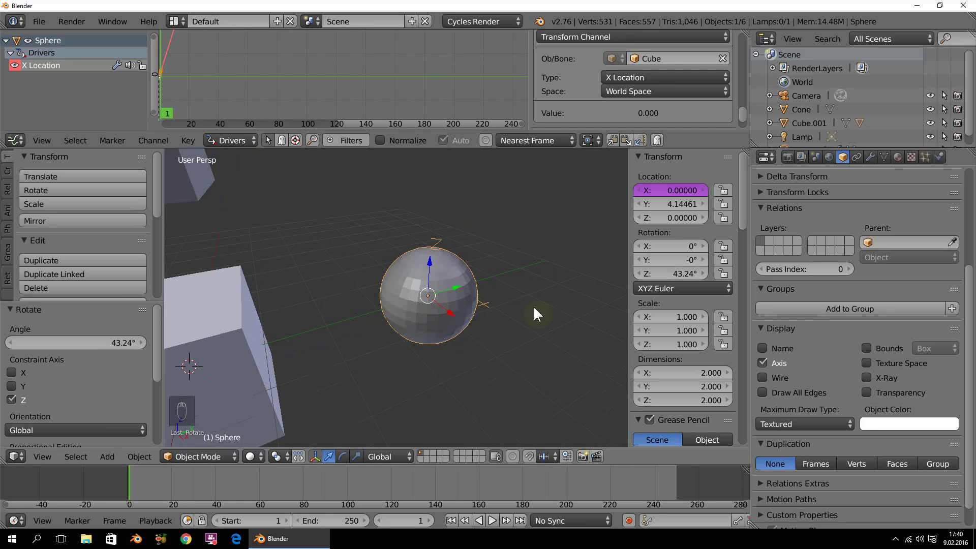
drag(526, 309, 639, 93)
drag(640, 93, 379, 344)
drag(379, 344, 461, 321)
drag(462, 320, 400, 338)
drag(379, 326, 458, 268)
drag(424, 346, 366, 334)
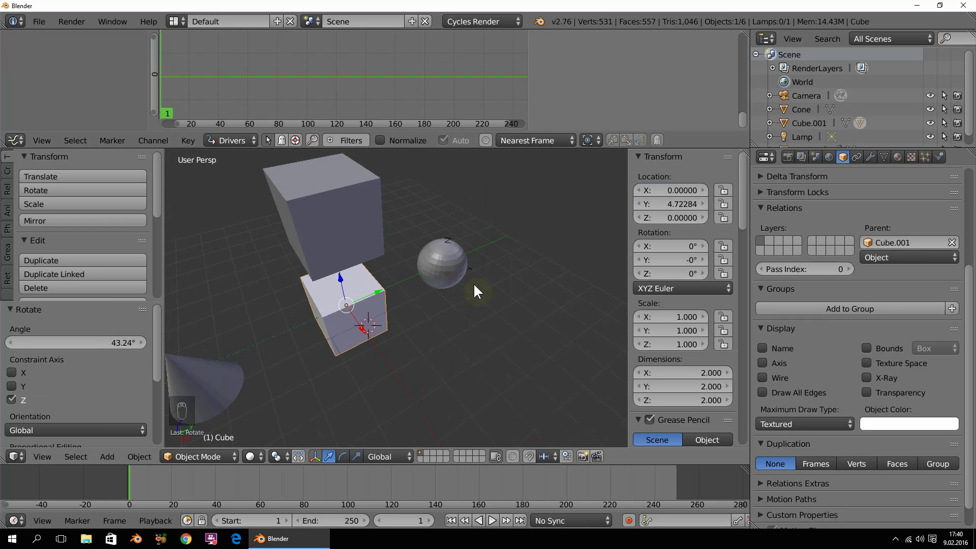
drag(465, 257, 592, 139)
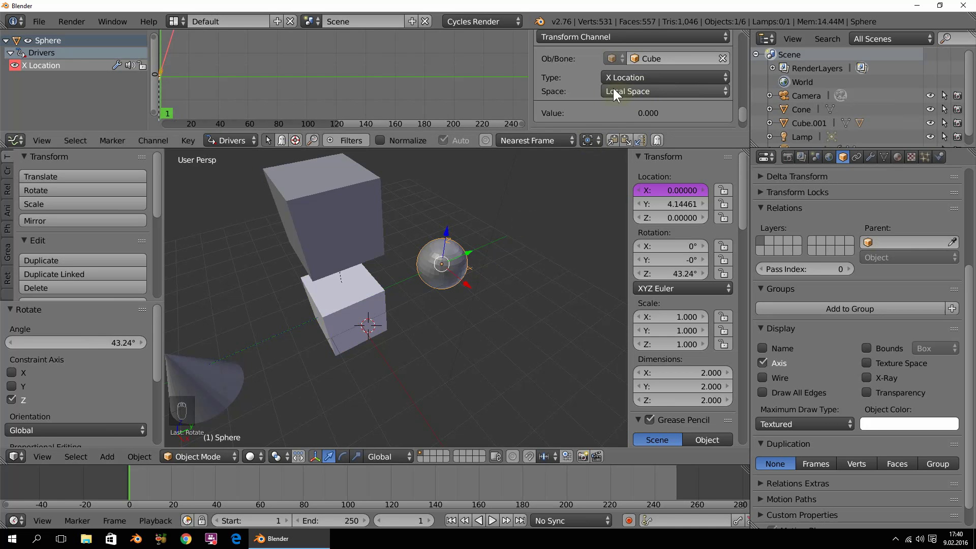
drag(482, 279, 647, 94)
drag(648, 94, 650, 50)
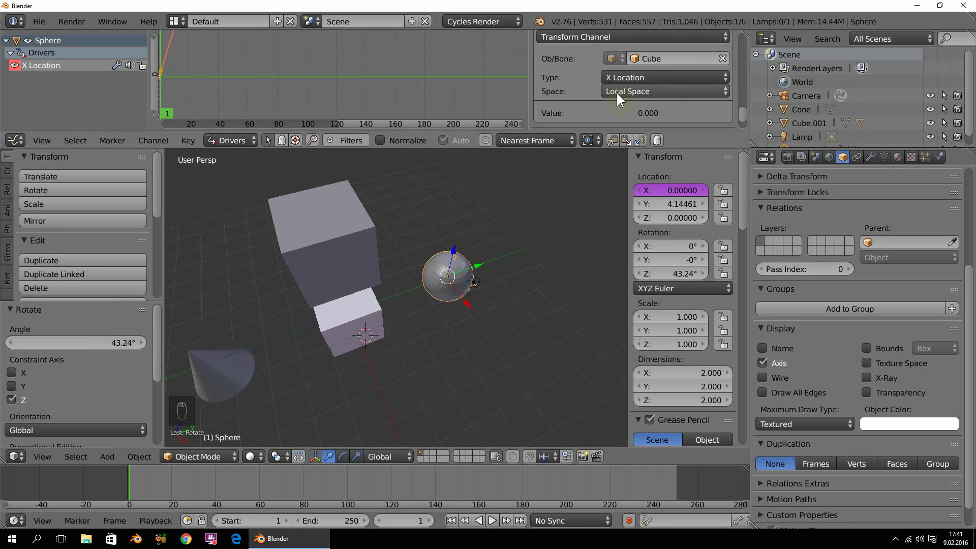
drag(510, 278, 665, 94)
drag(665, 94, 268, 350)
drag(421, 329, 451, 338)
drag(462, 357, 474, 344)
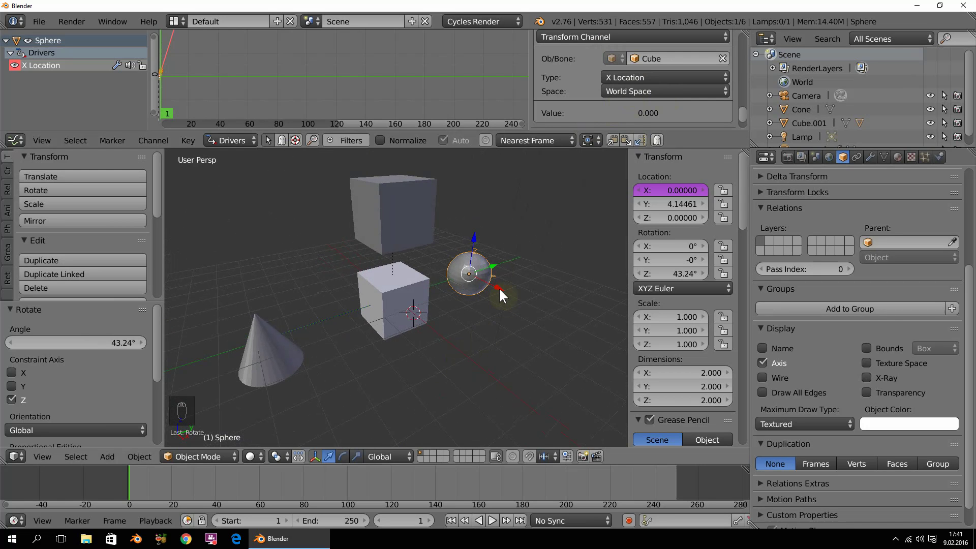